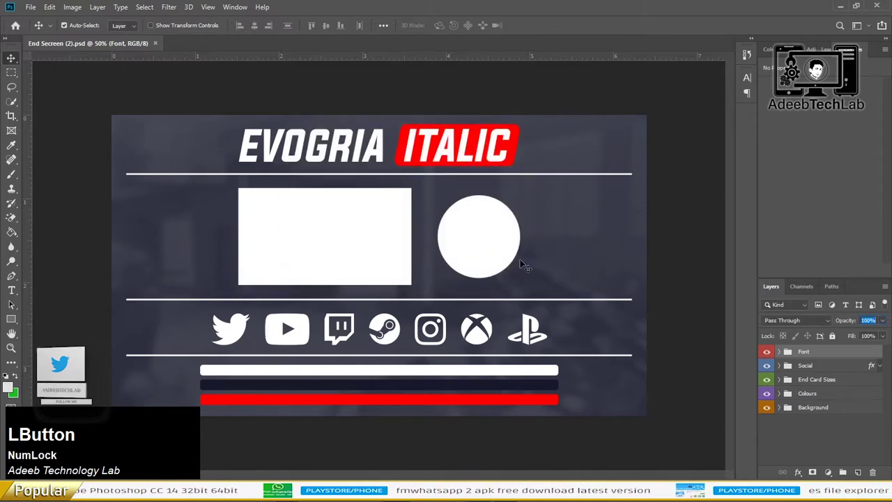
Expand the Font group to reveal the EVOGRIA and ITALIC title layers for editing.
scroll(up, 3)
scroll(up, 3)
scroll(up, 3)
click(481, 450)
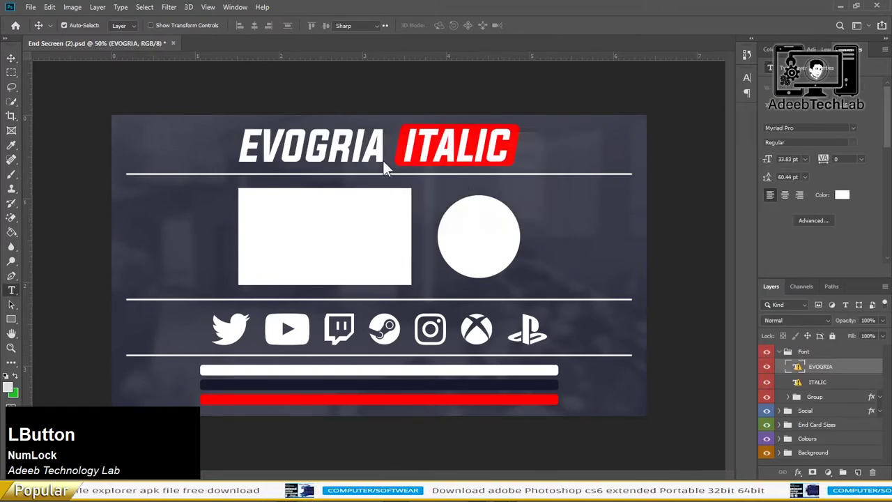
Retitle the heading 'Adeeb Tech Lab' in Acumin Variable Concept, 'Tech' ultra-black italic, and enlarge it.
key(space)
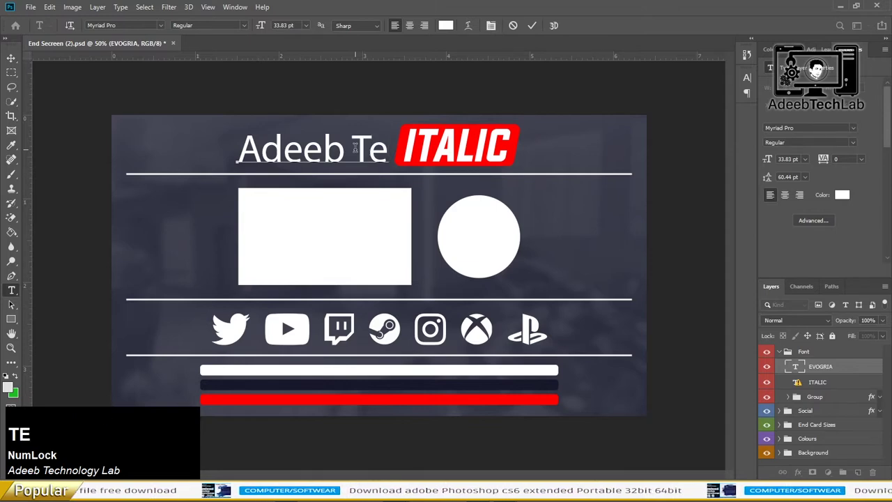
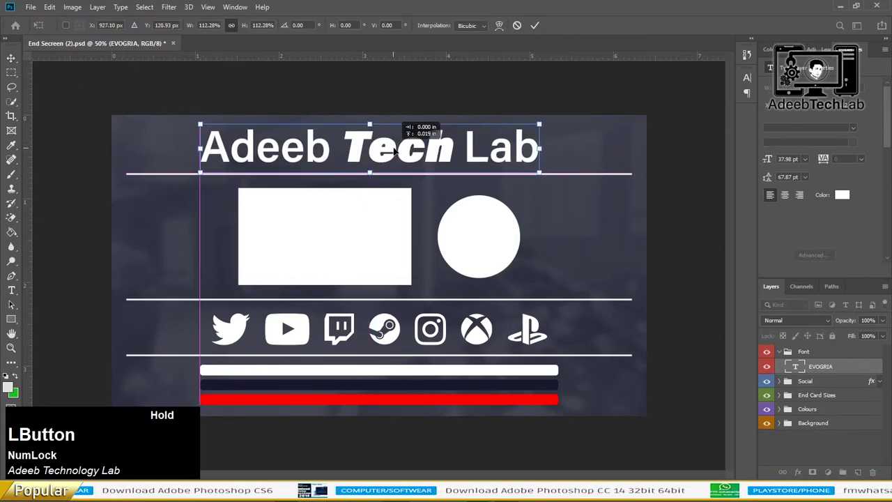
key(Return)
key(Up)
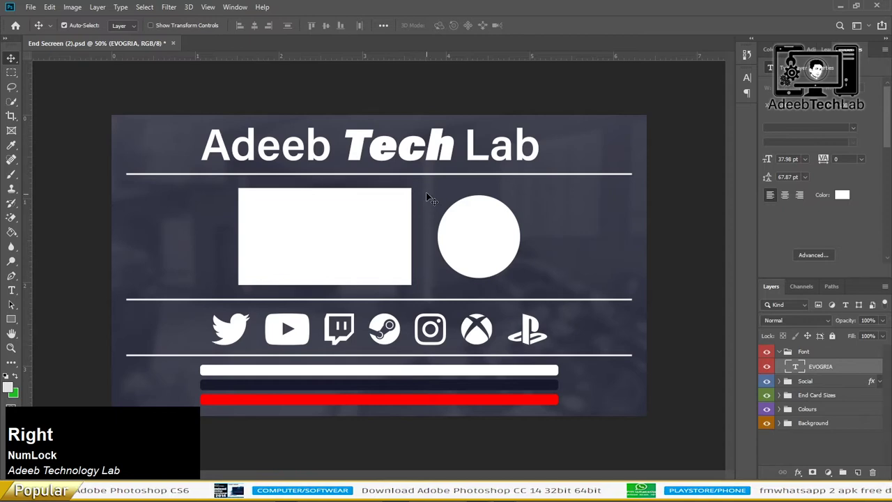
click(263, 31)
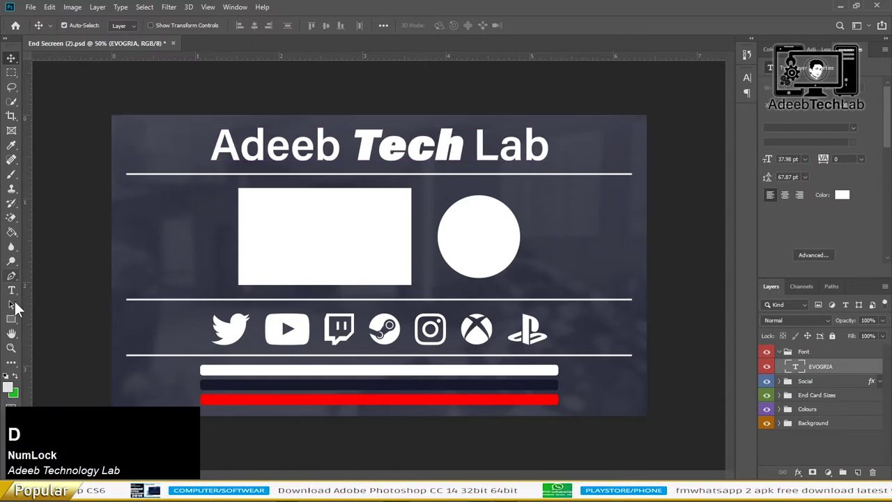
Draw a red rounded rectangle behind the word 'Tech' as a highlighted badge.
click(16, 319)
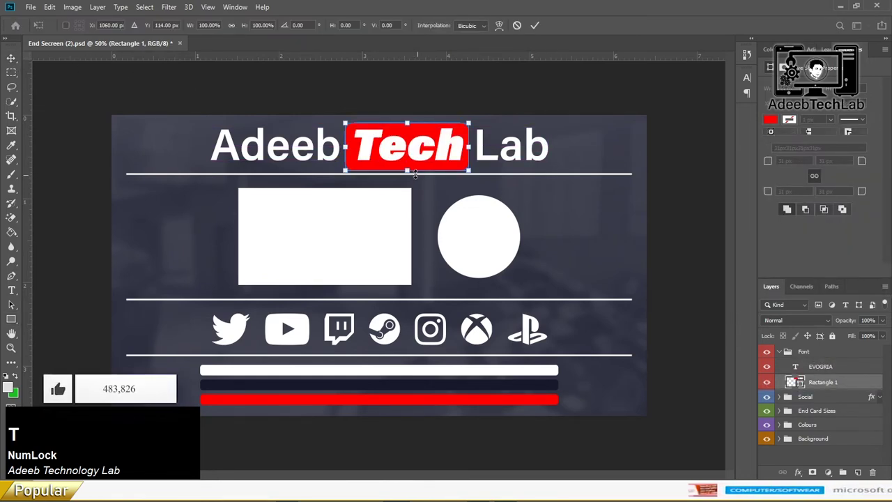
key(Return)
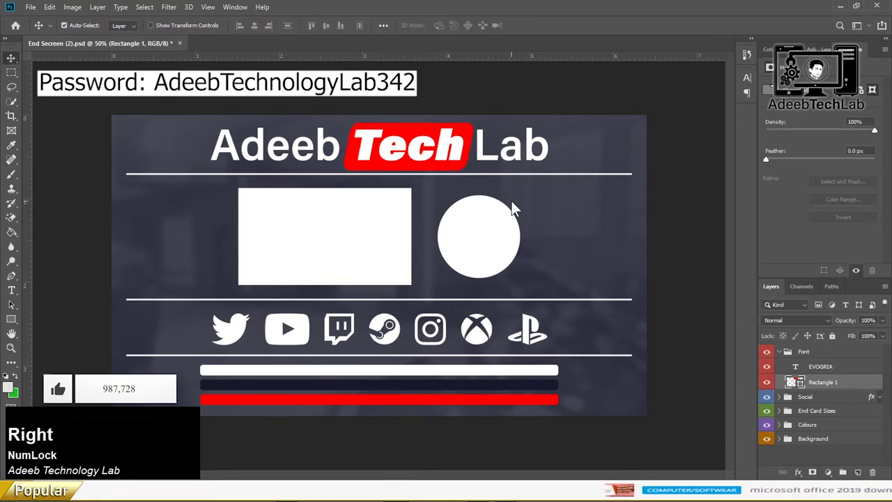
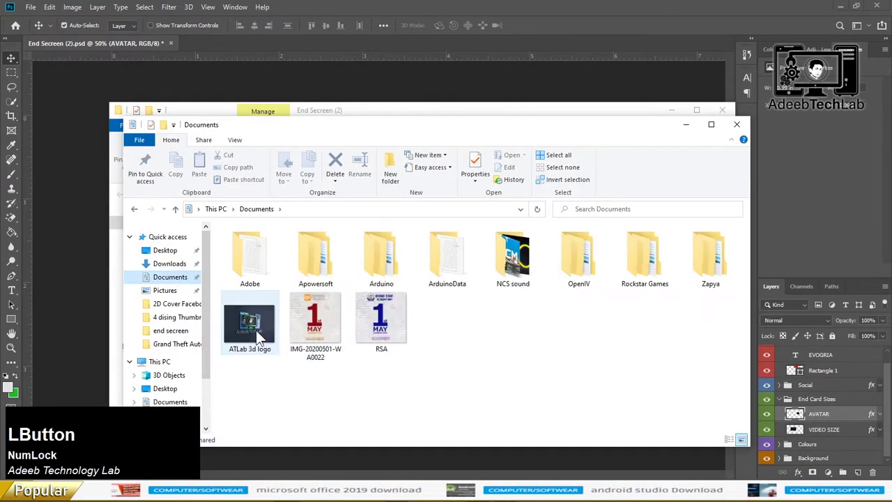
Place the ATLab 3d logo image as a new layer above AVATAR.
key(Return)
right_click(869, 415)
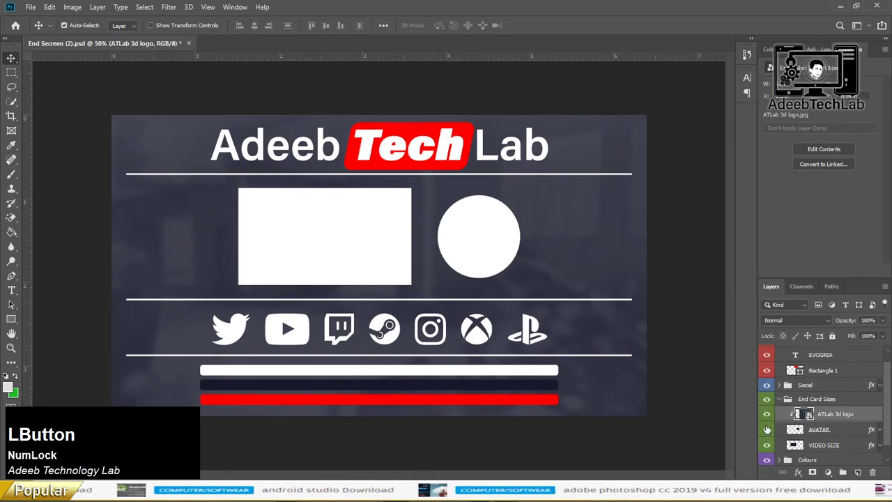
Clip the logo to the AVATAR circle and scale it to fit the round placeholder.
click(842, 432)
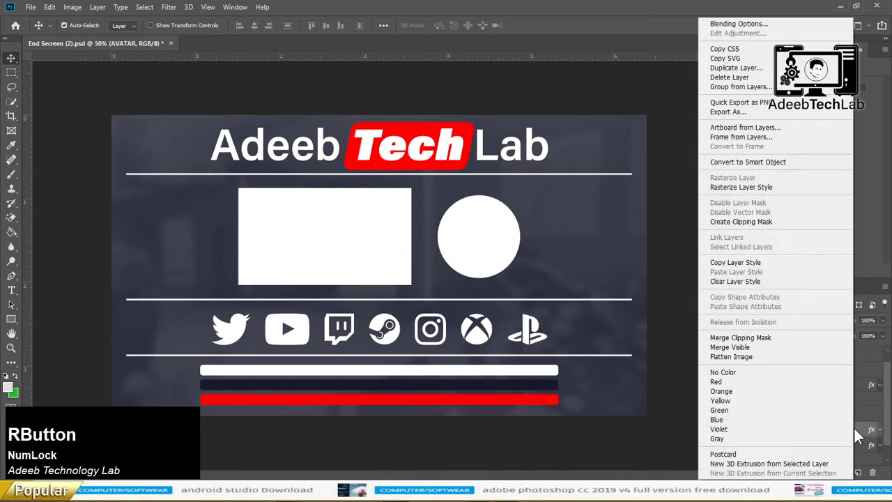
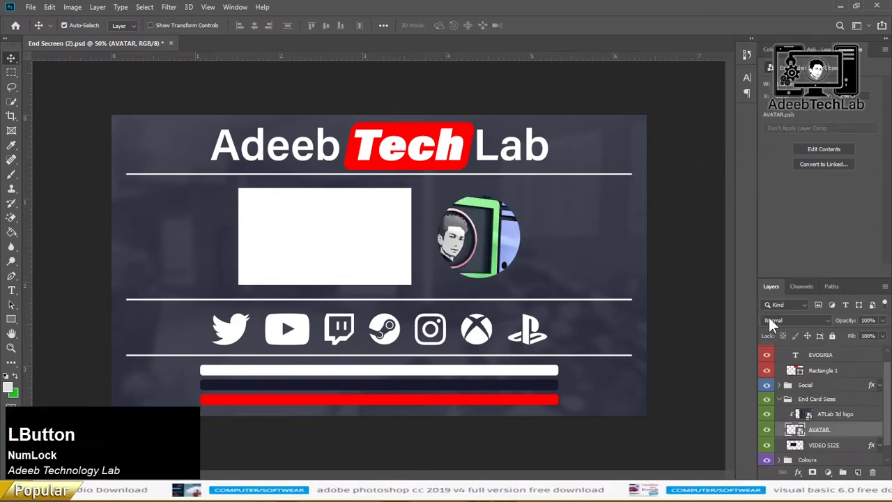
key(ctrl+Num_Lock)
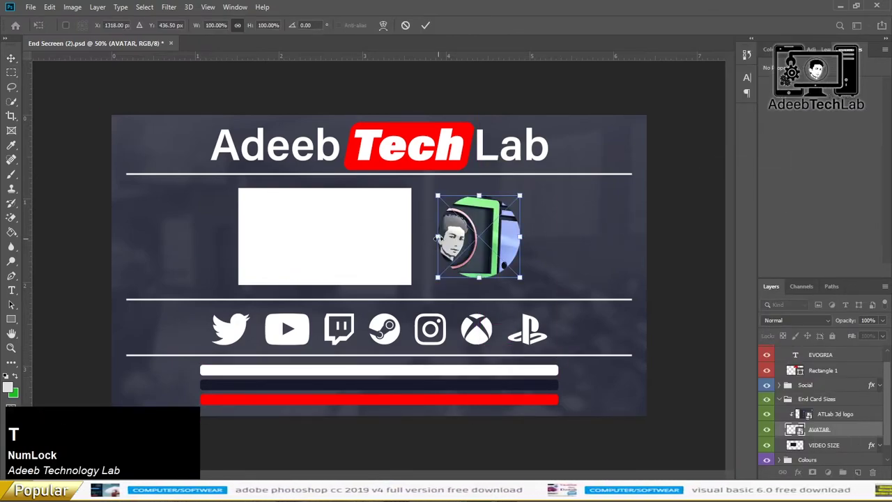
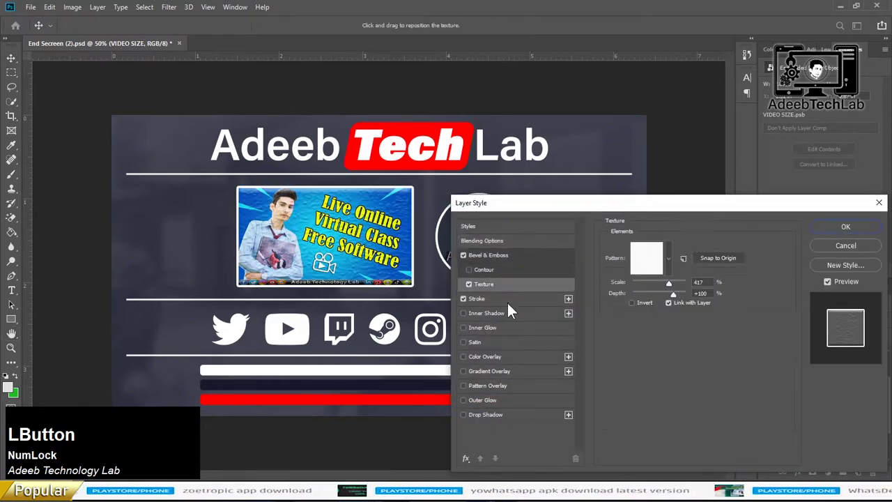
Clip the thumbnail to VIDEO SIZE and give both shapes white Stroke and Bevel & Emboss styles.
key(KP_9)
click(663, 269)
click(634, 276)
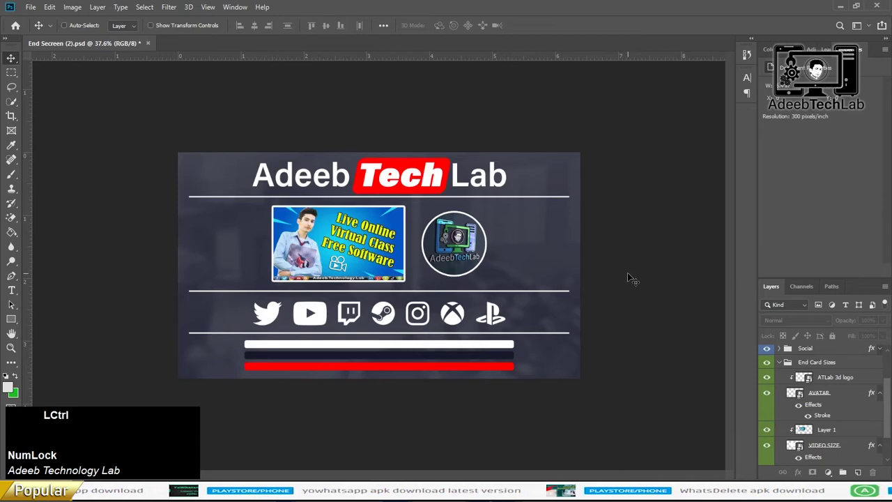
Save the end screen as a Photoshop PSD, close the document and return to the desktop.
key(s)
key(s)
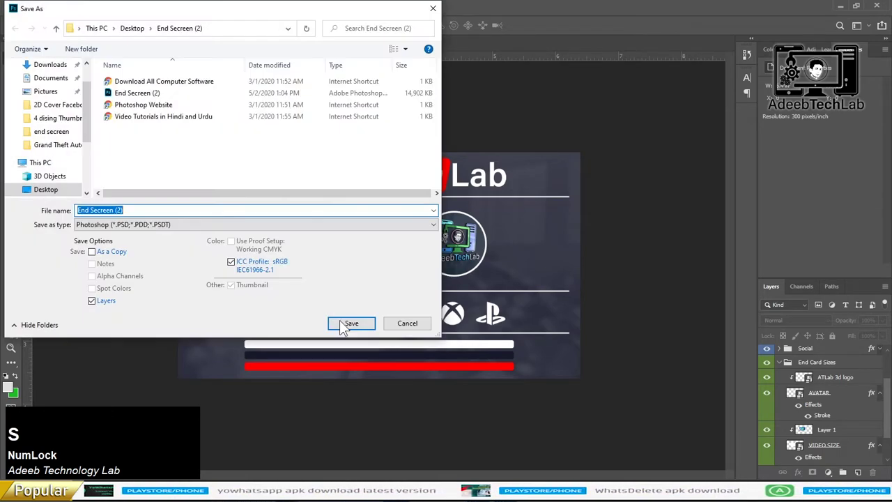
click(236, 234)
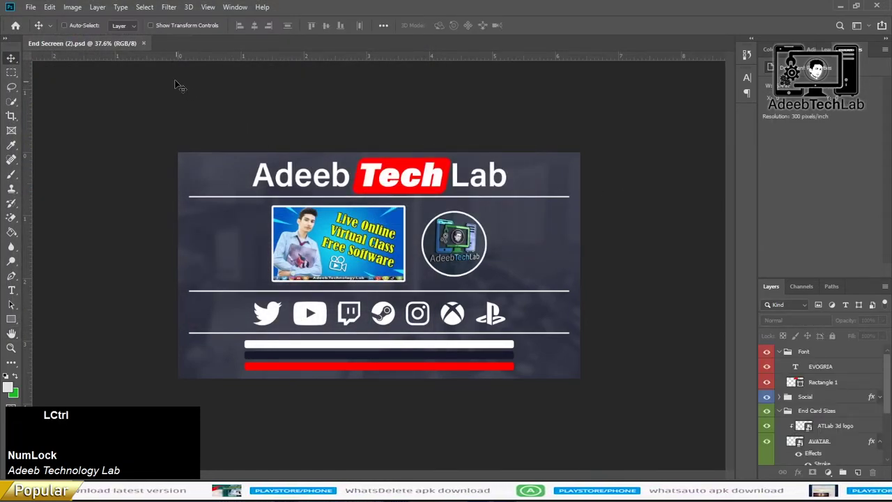
key(s)
click(144, 48)
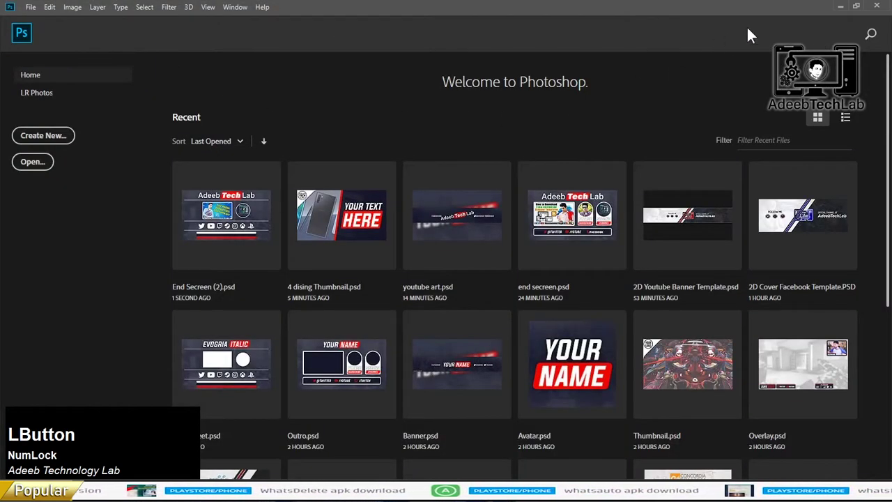